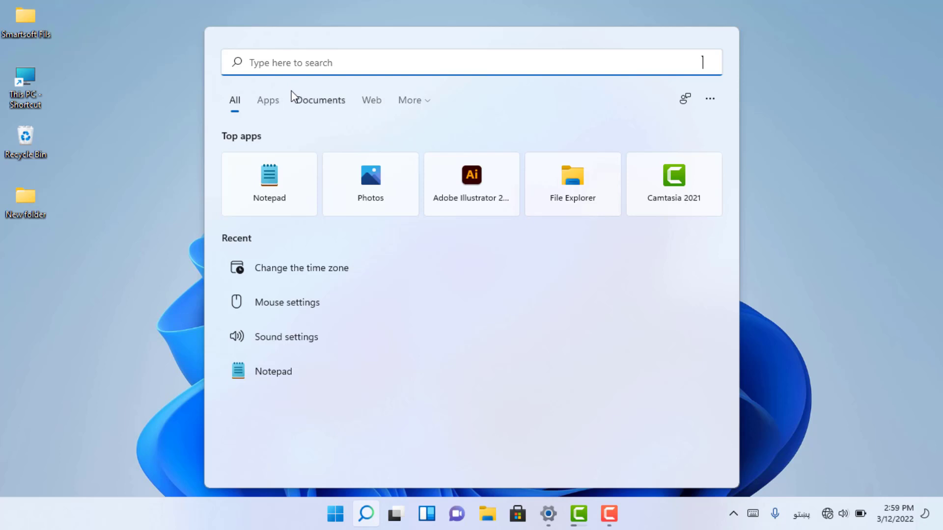
Filter results to Apps then Documents and search for the word 'text'.
{"action": "left_click", "coordinate": [278, 100]}
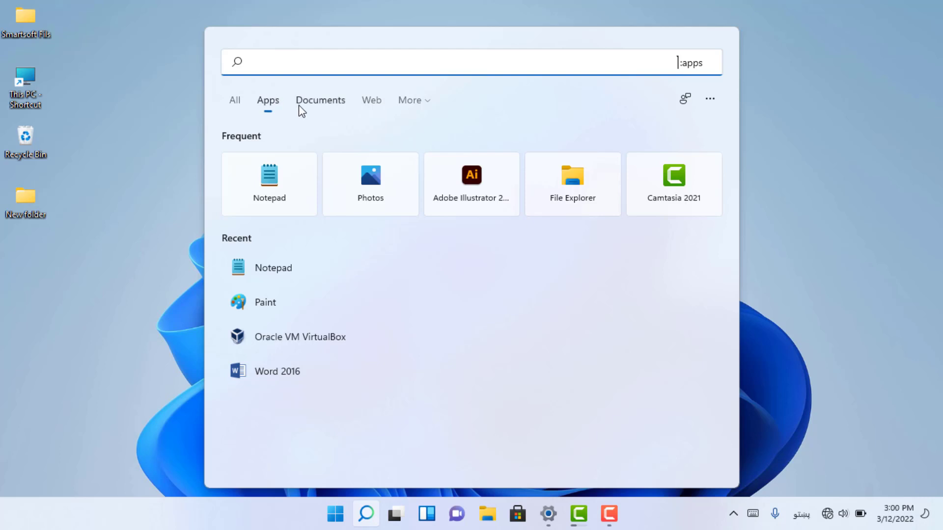
{"action": "left_click", "coordinate": [305, 111]}
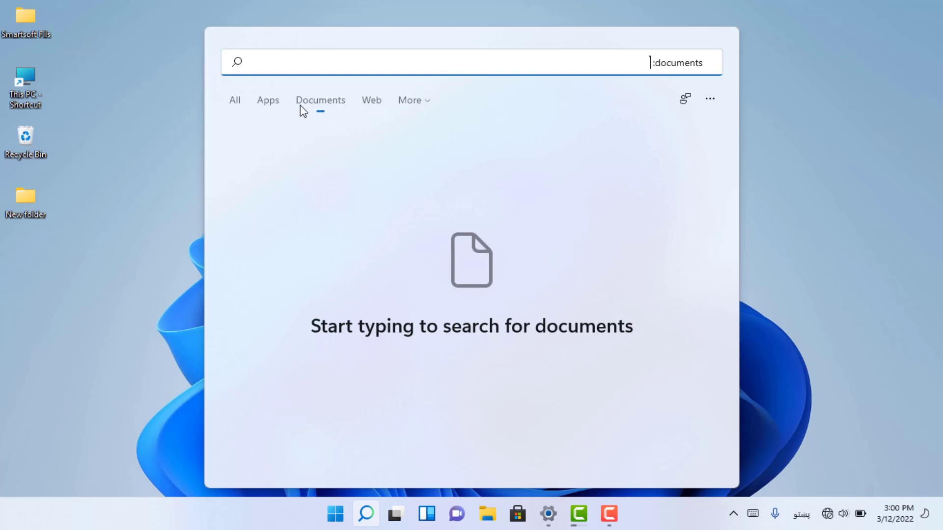
{"action": "type", "text": "text"}
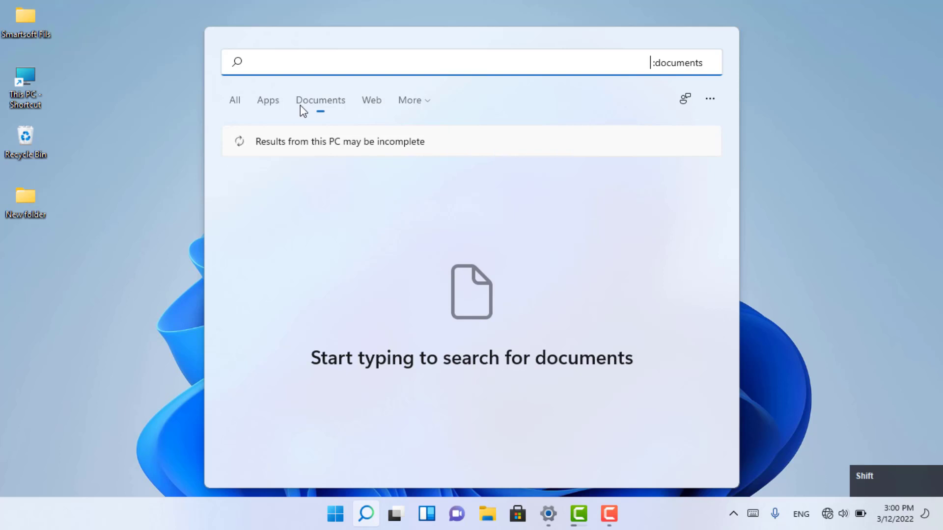
{"action": "key", "text": "shift+t"}
{"action": "key", "text": "shift+e"}
{"action": "key", "text": "shift+x"}
{"action": "key", "text": "shift+t"}
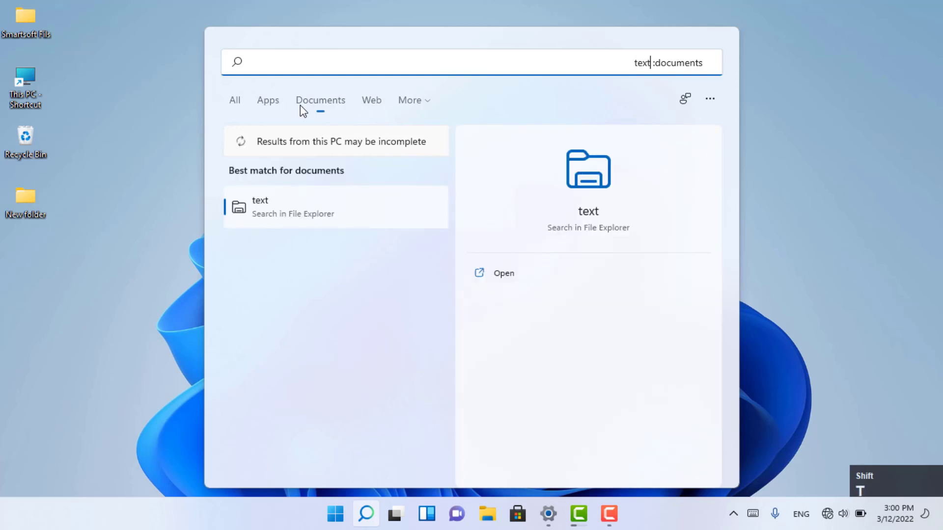
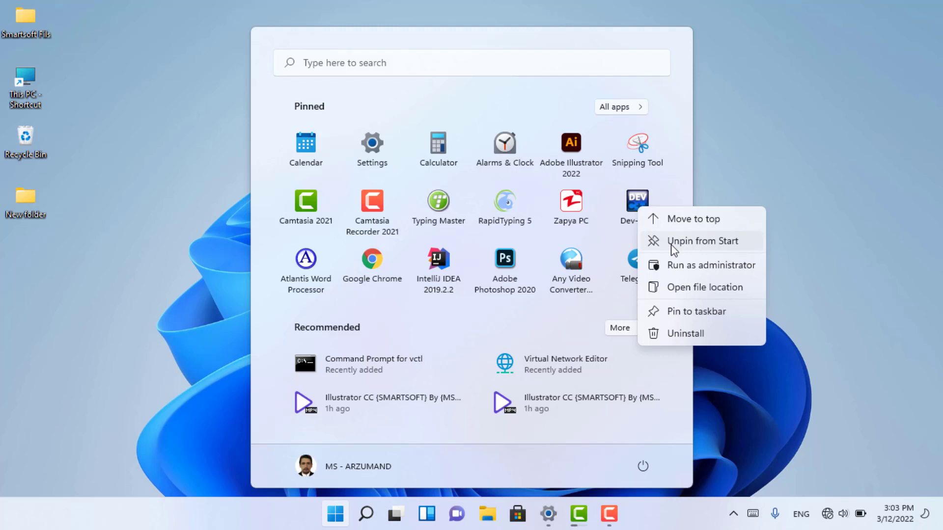
Unpin the app right of Zapya PC (Dev-C++) from Start.
{"action": "left_click", "coordinate": [675, 249]}
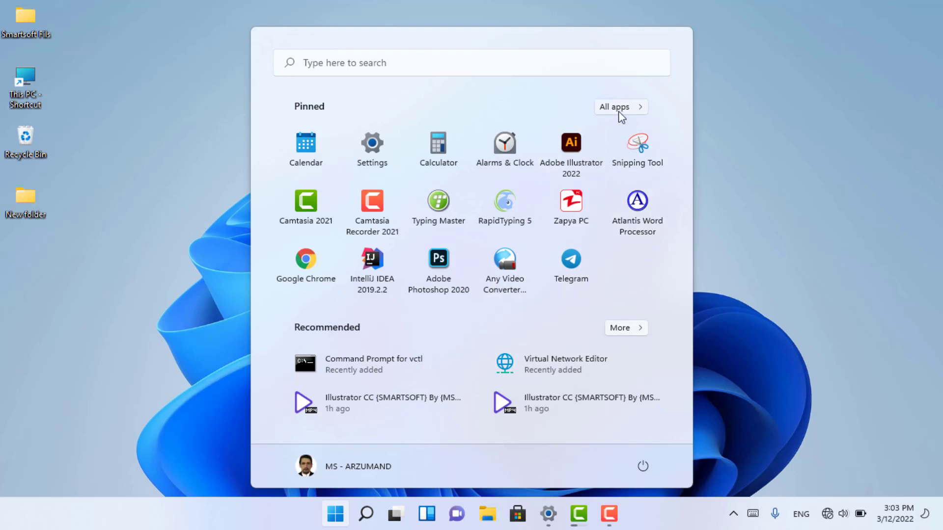
Show All apps and pin Access 2016 to Start from its context menu.
{"action": "left_click", "coordinate": [622, 115]}
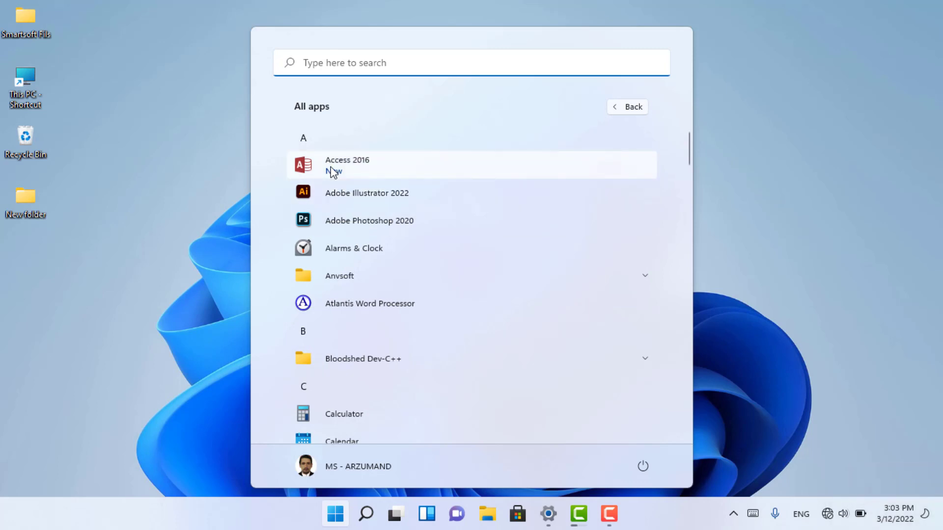
{"action": "right_click", "coordinate": [334, 171]}
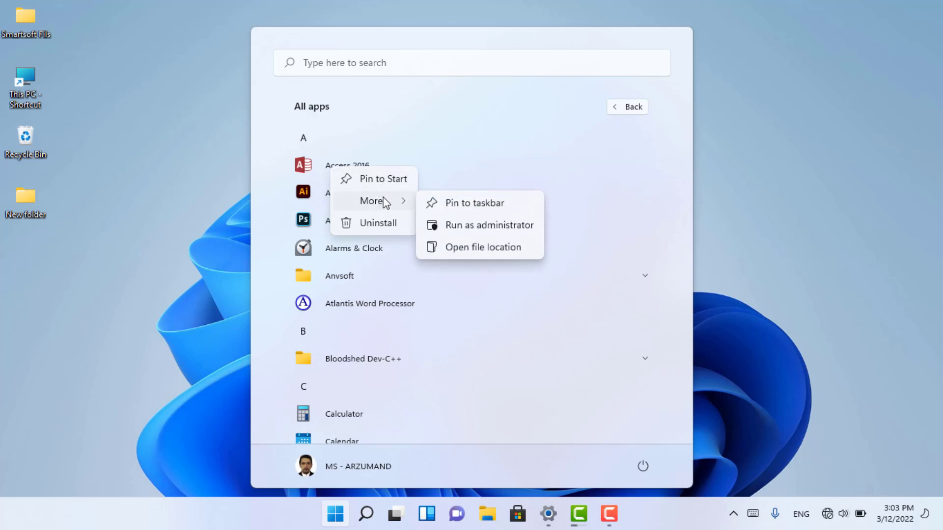
{"action": "left_click", "coordinate": [389, 191]}
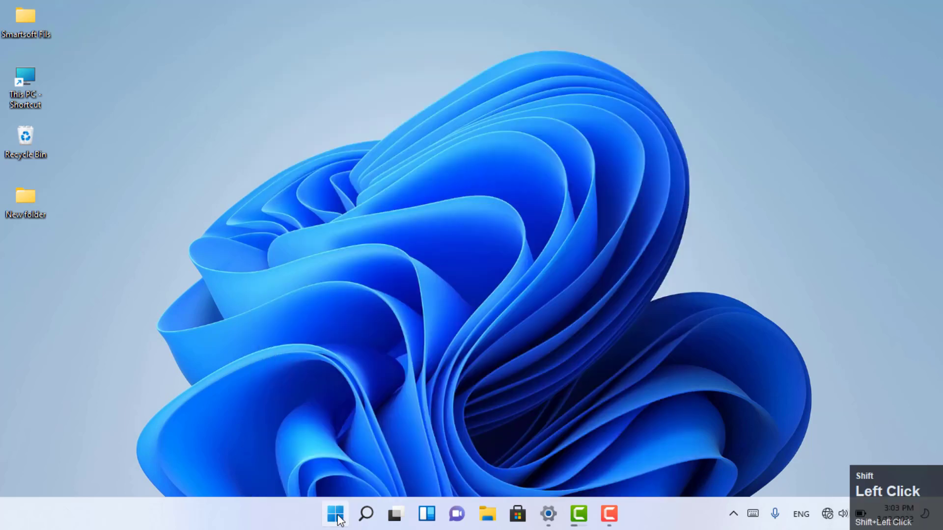
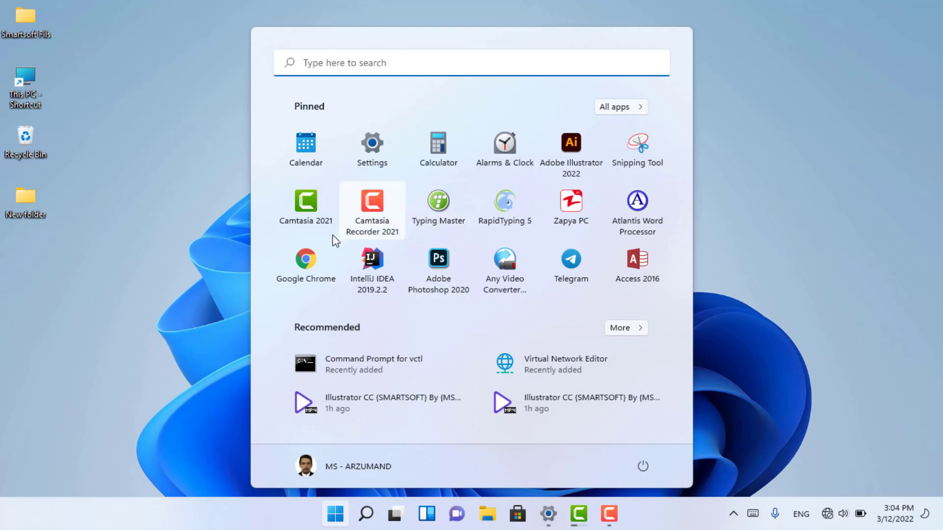
Pin Google Chrome to the taskbar from Start, then unpin it again.
{"action": "right_click", "coordinate": [320, 259]}
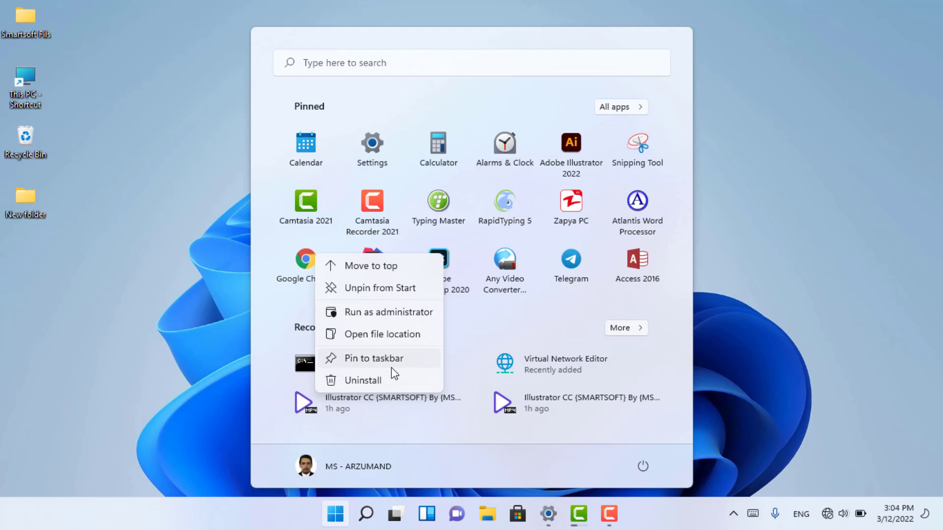
{"action": "left_click", "coordinate": [397, 373]}
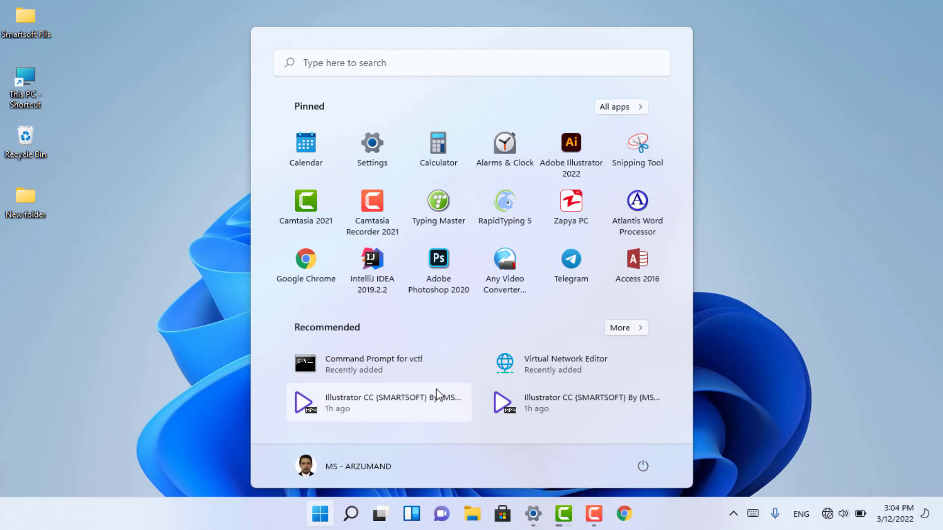
{"action": "right_click", "coordinate": [328, 277]}
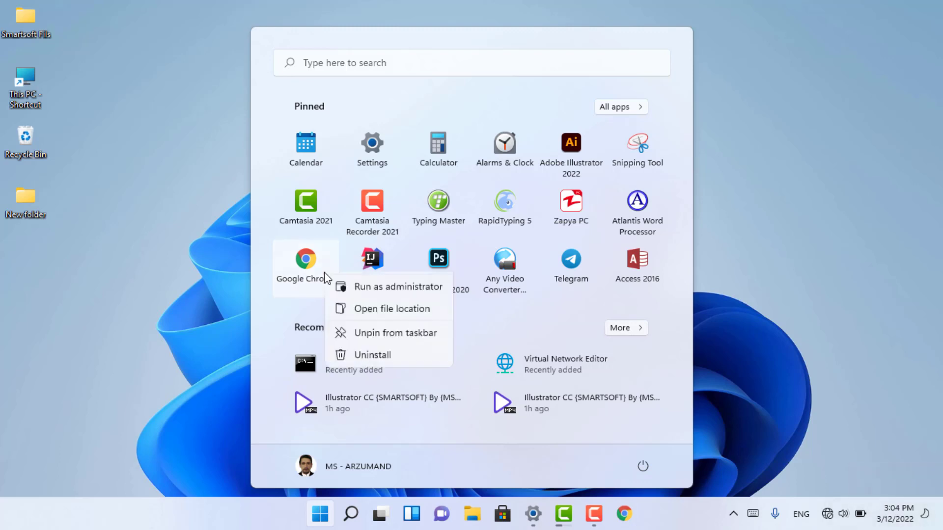
{"action": "left_click", "coordinate": [375, 387]}
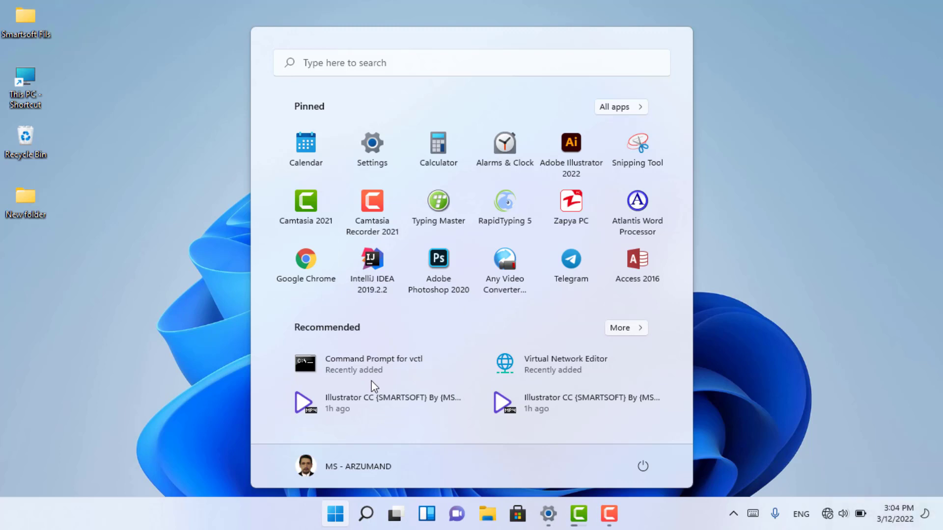
{"action": "left_click", "coordinate": [639, 330]}
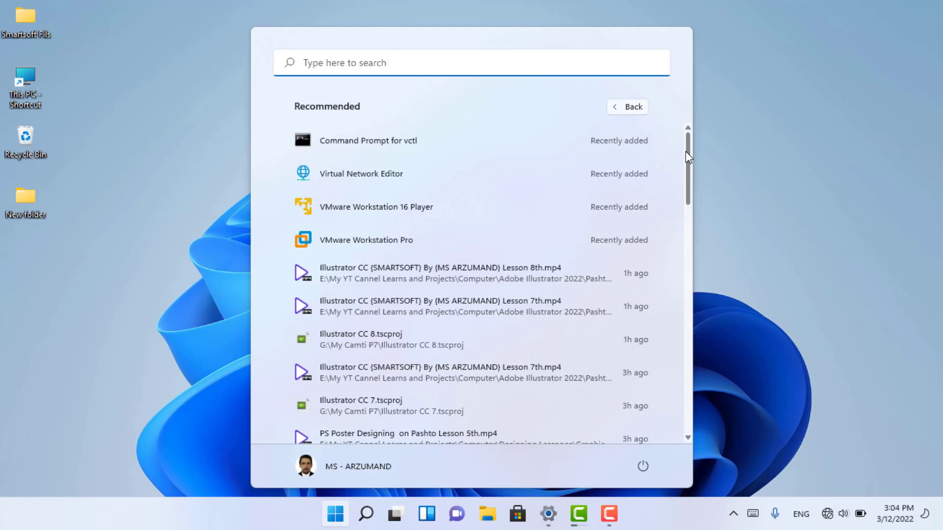
{"action": "left_click", "coordinate": [691, 158]}
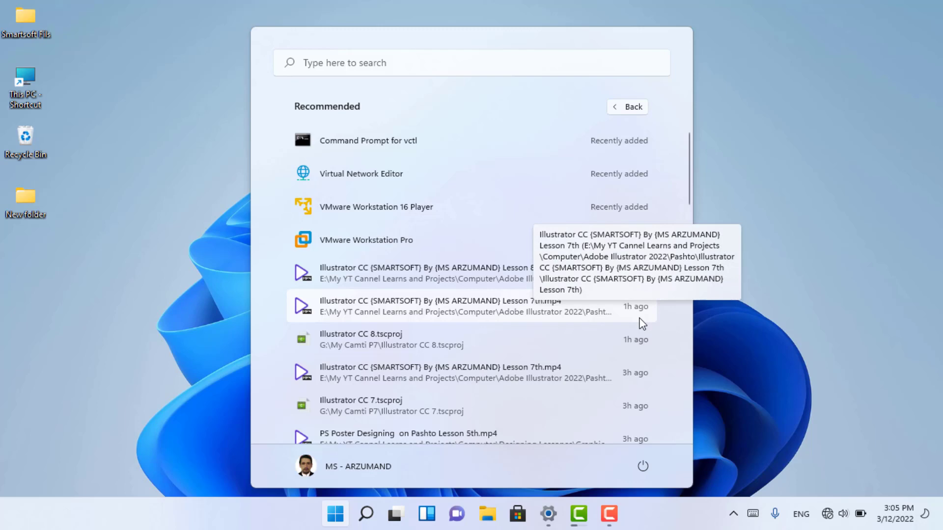
{"action": "left_click", "coordinate": [691, 192]}
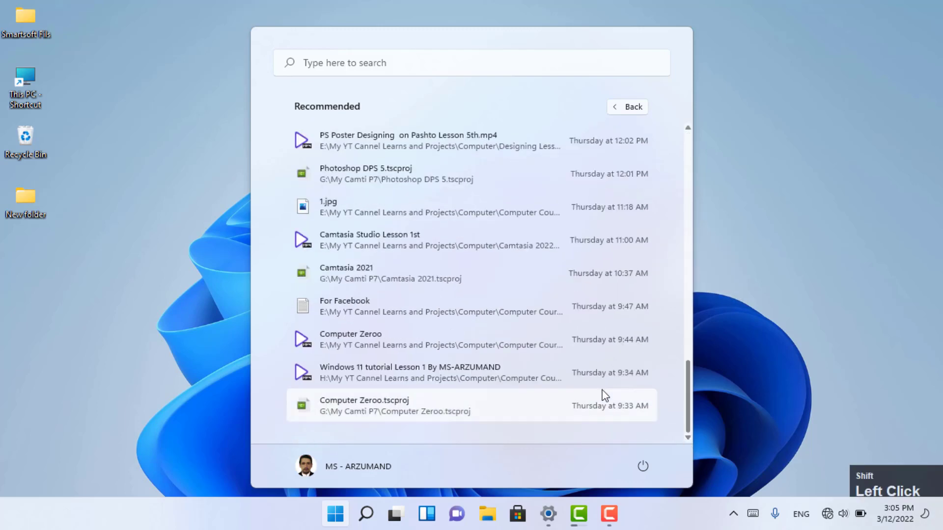
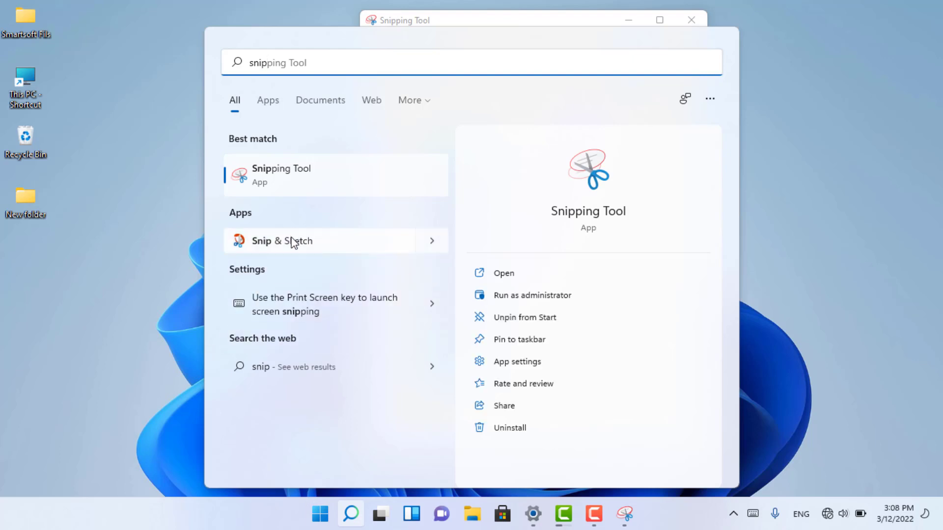
Launch Snip & Sketch and look at the New capture options.
{"action": "left_click", "coordinate": [295, 242]}
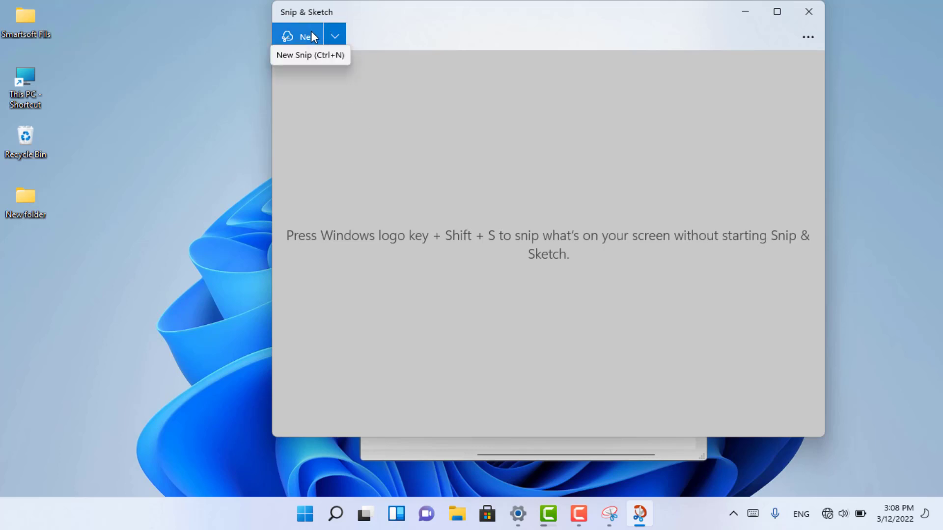
{"action": "left_click", "coordinate": [316, 38]}
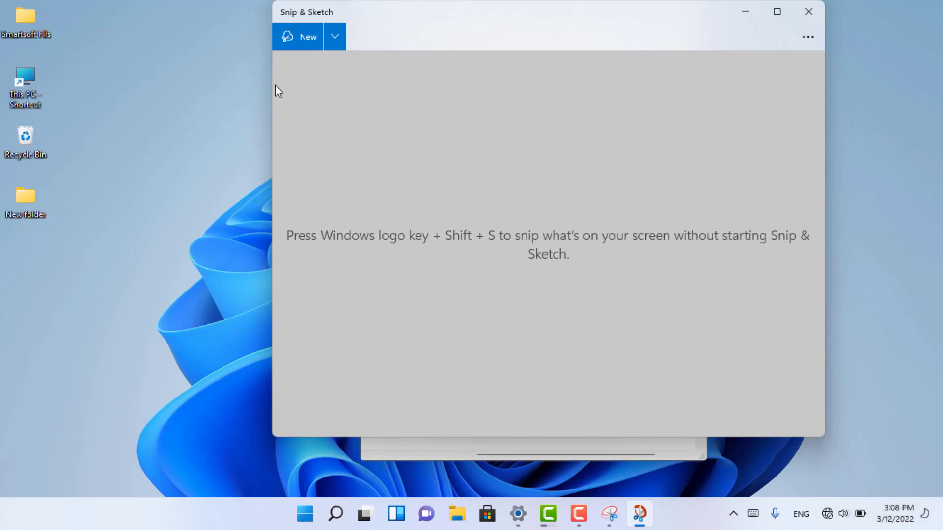
{"action": "left_click", "coordinate": [312, 52]}
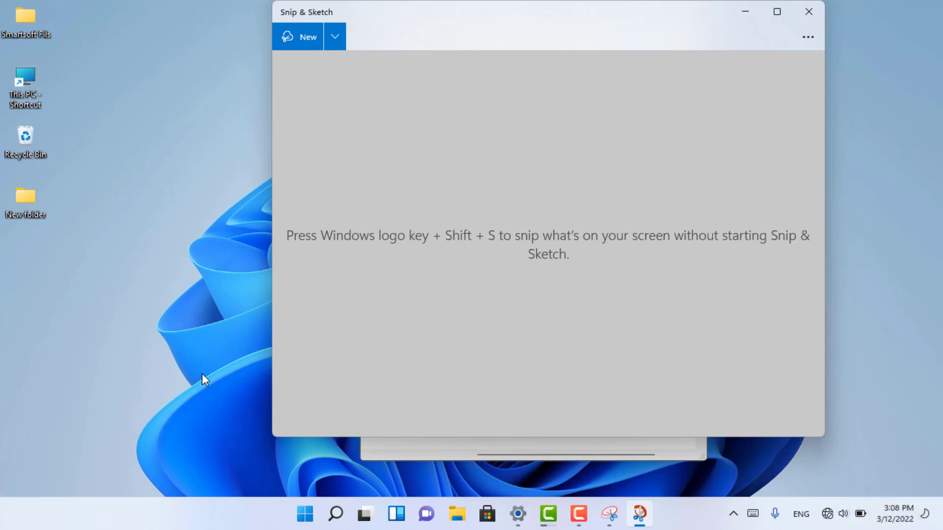
Minimize Snipping Tool, restore Snip & Sketch and choose Snip now.
{"action": "left_click_drag", "start_coordinate": [386, 154], "coordinate": [311, 219]}
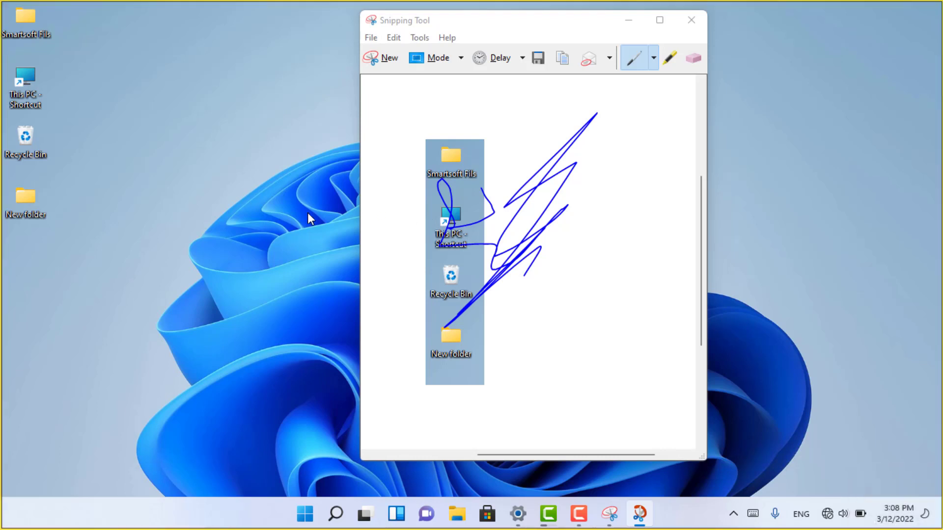
{"action": "left_click", "coordinate": [621, 26]}
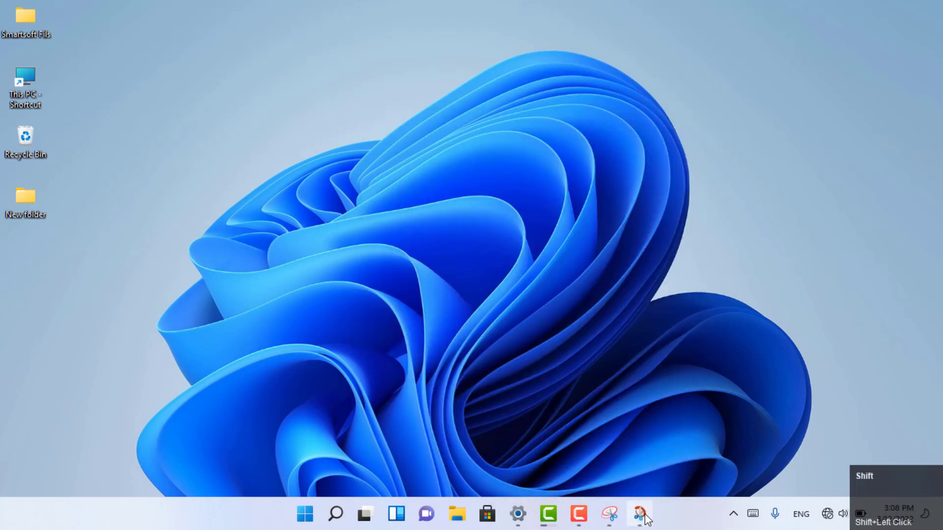
{"action": "double_click", "coordinate": [347, 45]}
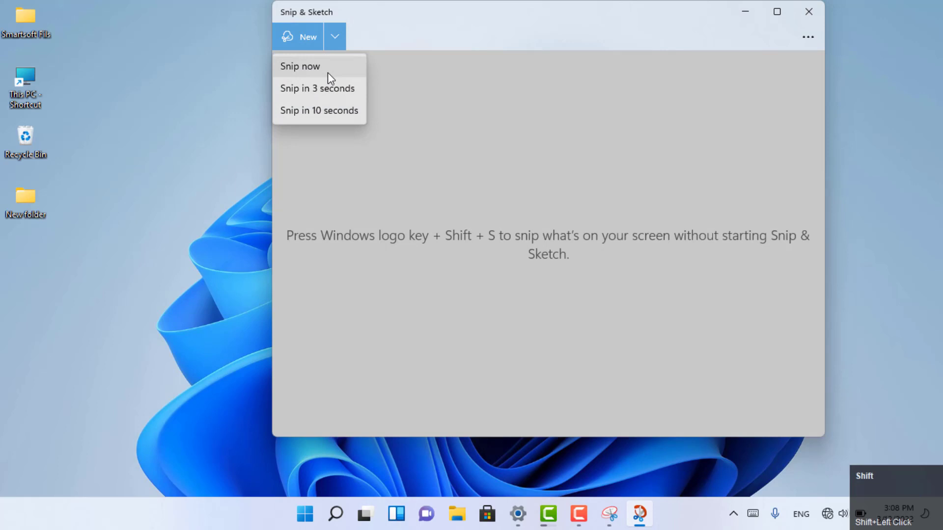
{"action": "double_click", "coordinate": [330, 90]}
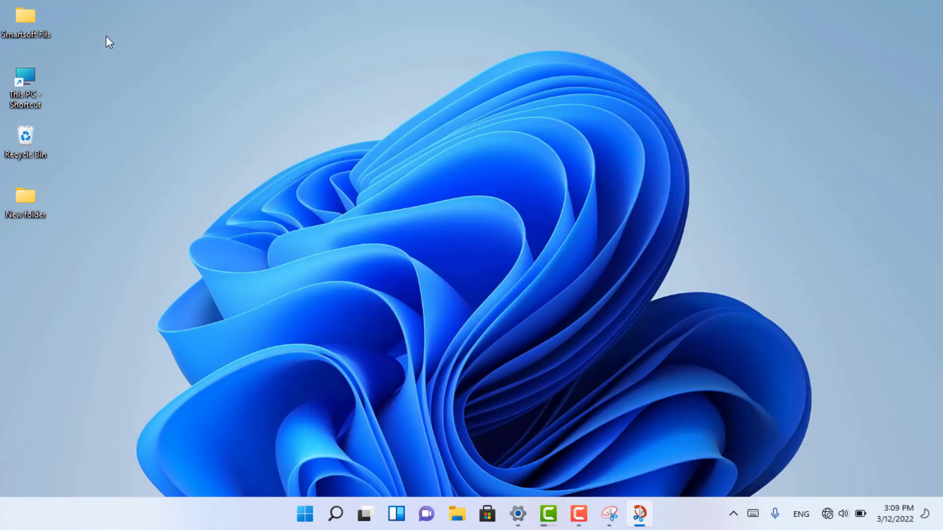
Drag a snip region over the app window and wallpaper.
{"action": "left_click_drag", "start_coordinate": [245, 141], "coordinate": [648, 516]}
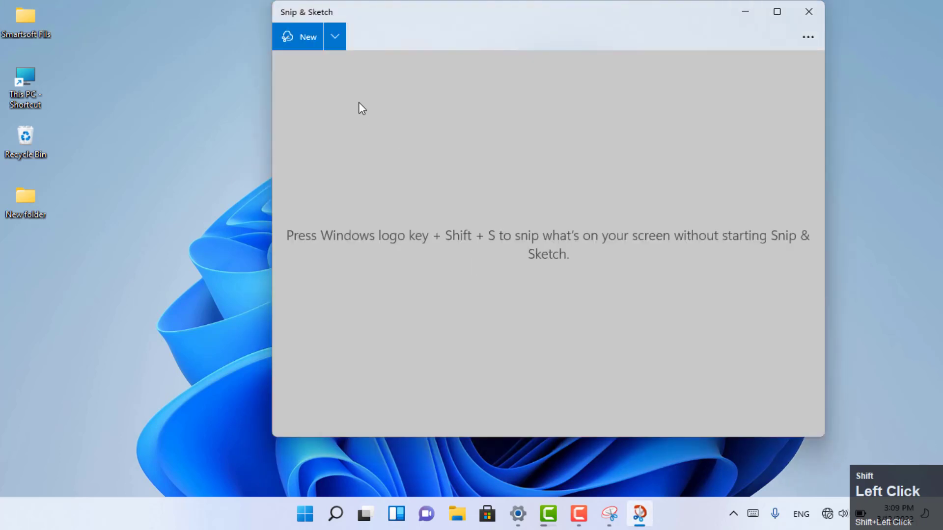
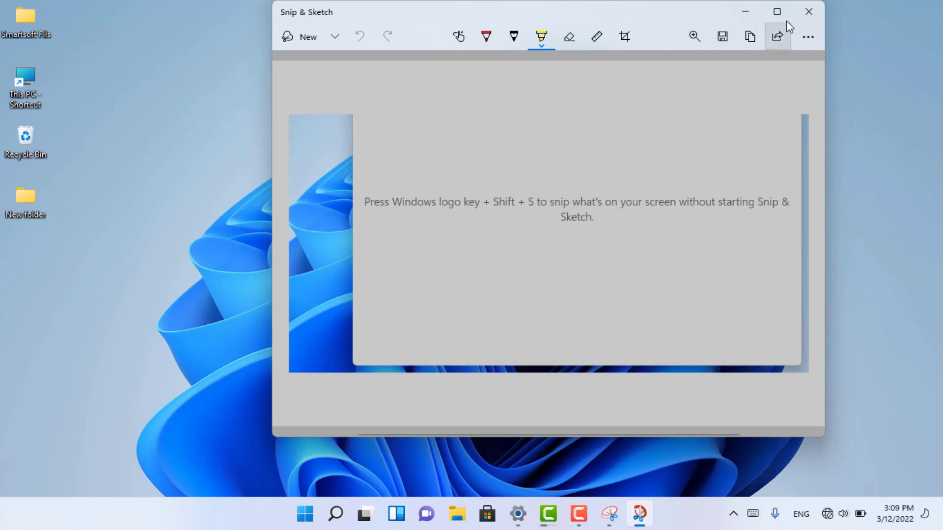
Maximize the window, enable Touch Writing and select the Pencil tool.
{"action": "left_click", "coordinate": [787, 22]}
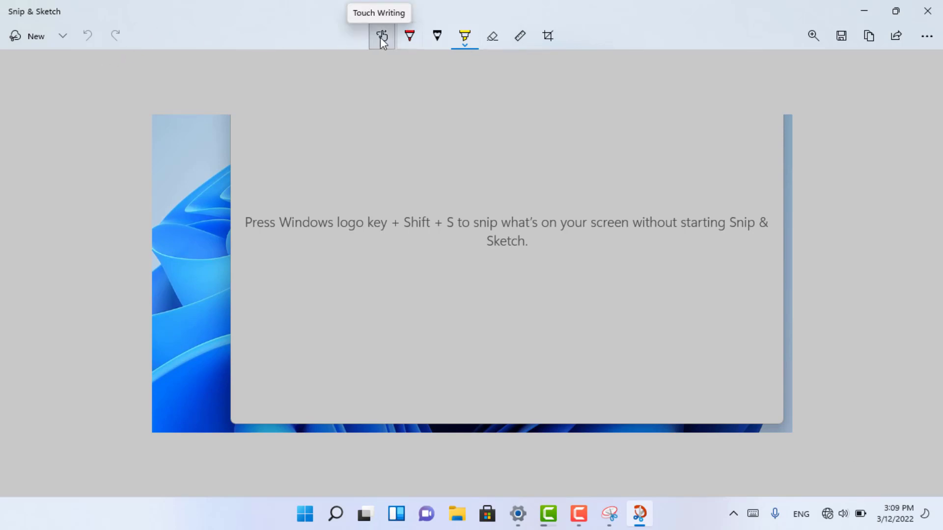
{"action": "left_click", "coordinate": [384, 42]}
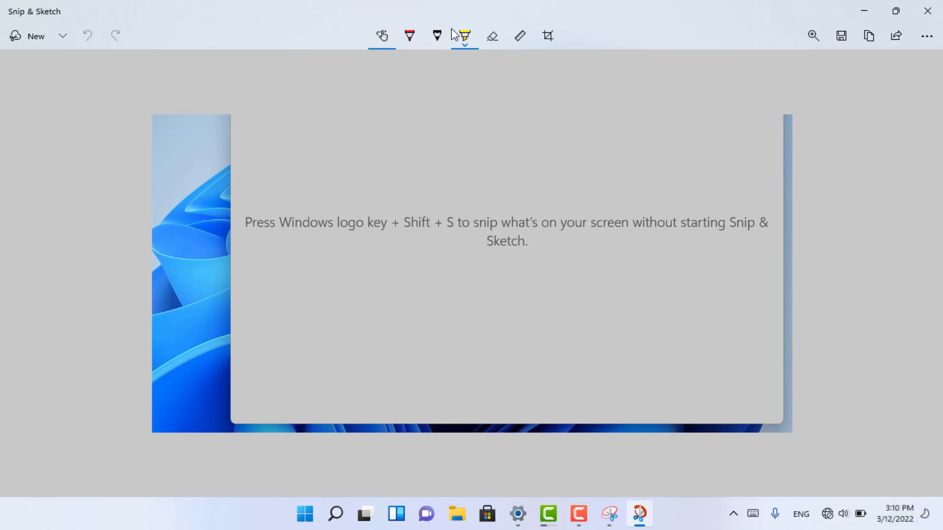
{"action": "left_click", "coordinate": [415, 36]}
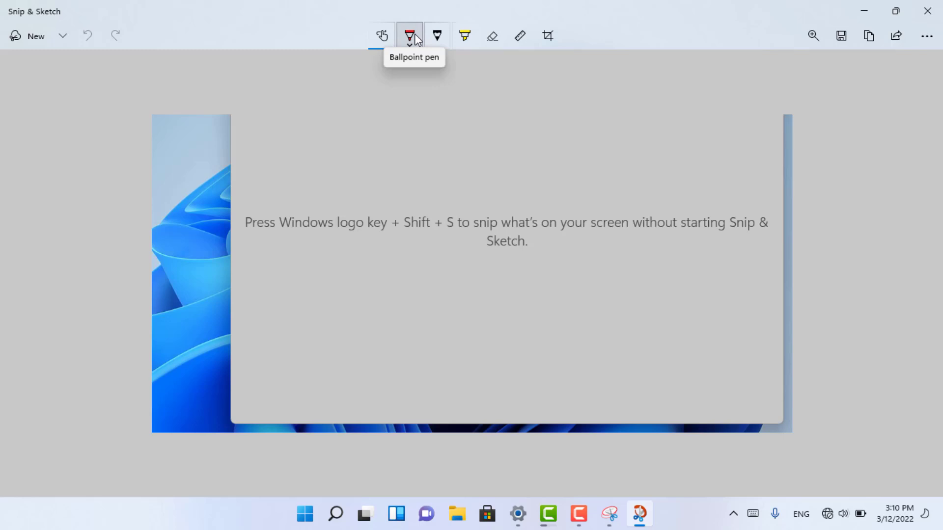
{"action": "left_click", "coordinate": [439, 40]}
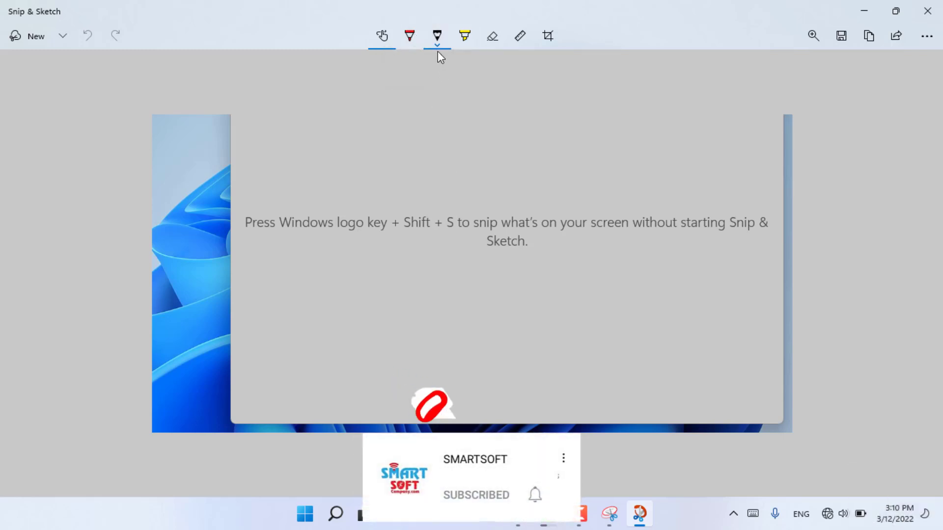
Show the pencil's colour palette and size slider, black selected.
{"action": "left_click", "coordinate": [441, 53]}
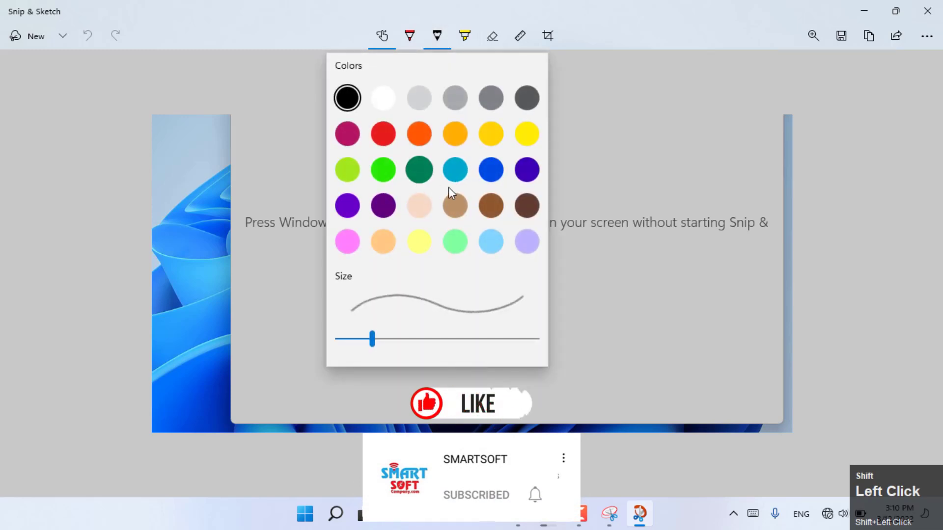
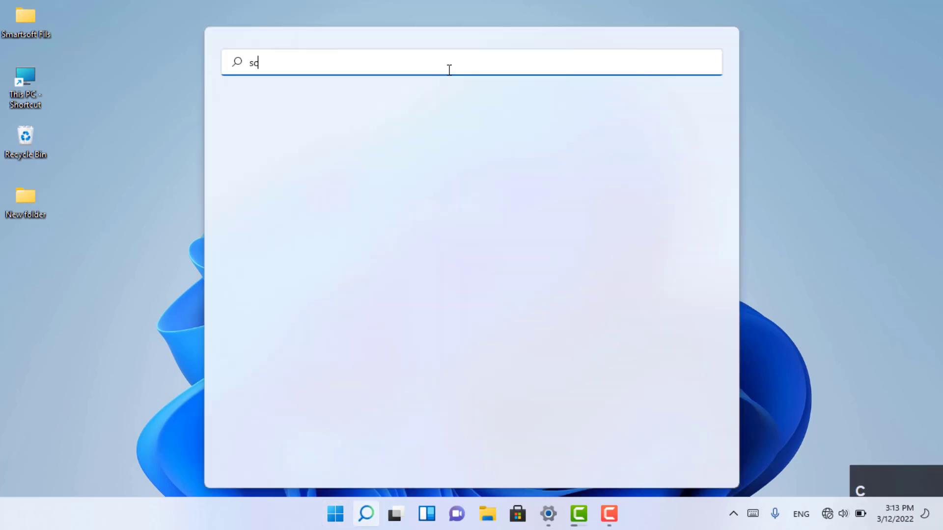
Complete the search query 'screen Ke' to surface On-Screen Keyboard as best match.
{"action": "type", "text": "reen"}
{"action": "key", "text": "space"}
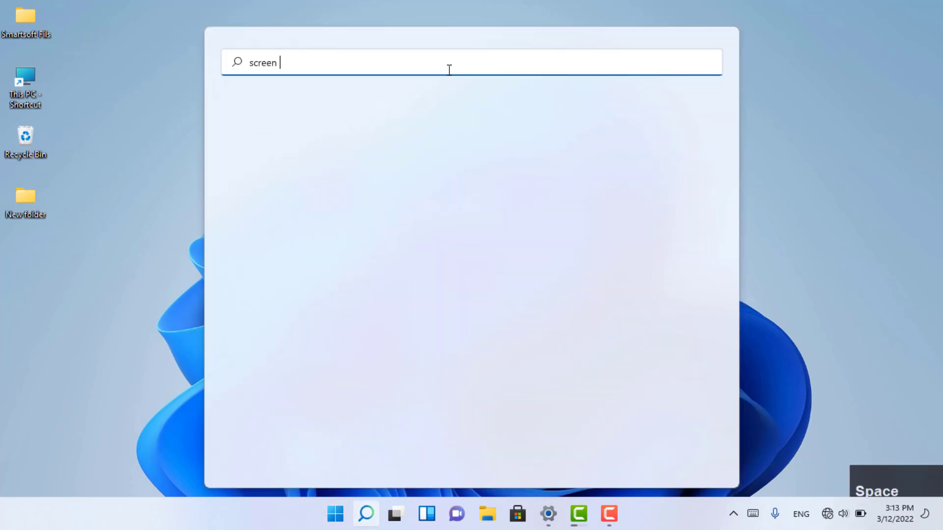
{"action": "key", "text": "shift+k"}
{"action": "type", "text": "e"}
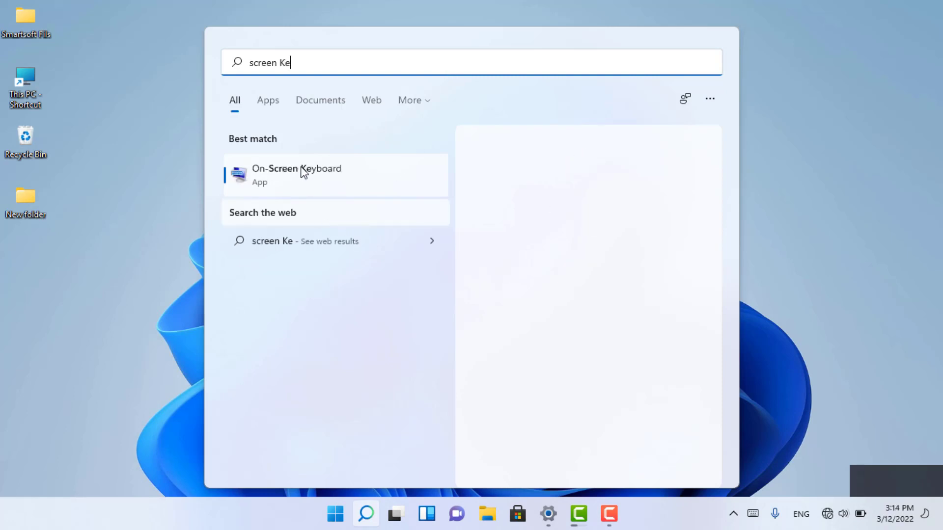
Rename the desktop's New folder to 'onetime payment' using on-screen keys and the 'payment' word suggestion.
{"action": "left_click", "coordinate": [306, 172]}
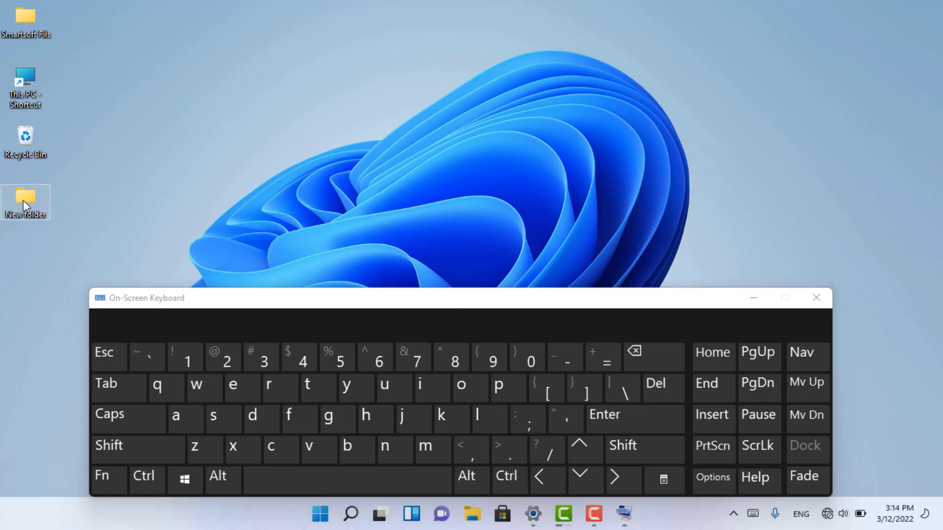
{"action": "left_click", "coordinate": [27, 206]}
{"action": "key", "text": "F2"}
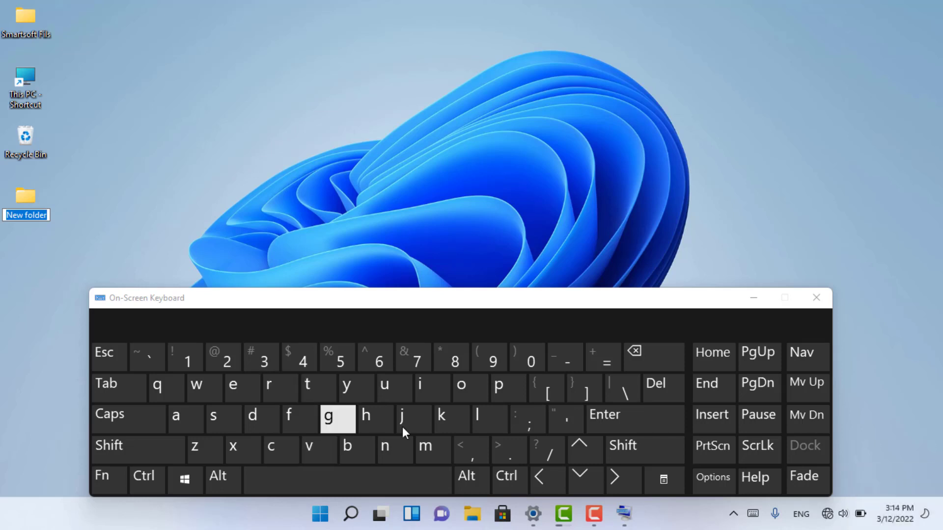
{"action": "key", "text": "o"}
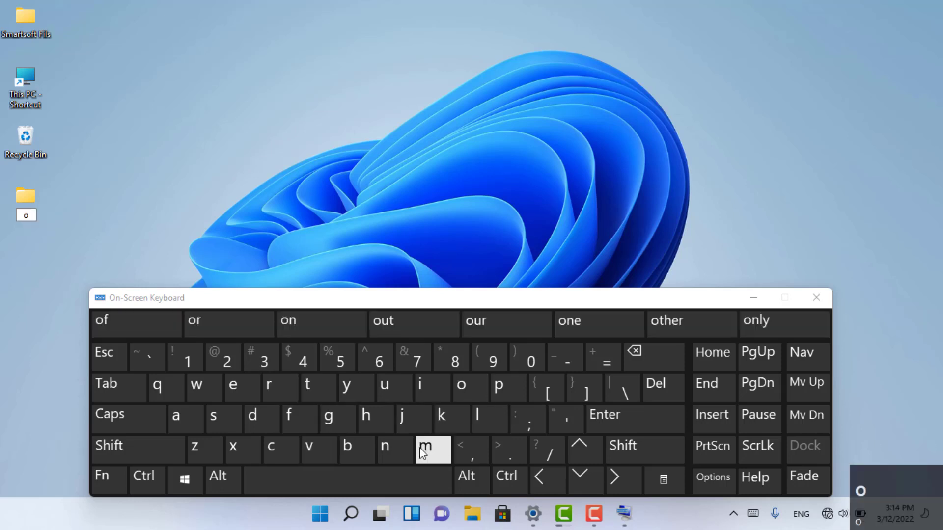
{"action": "key", "text": "n"}
{"action": "key", "text": "e"}
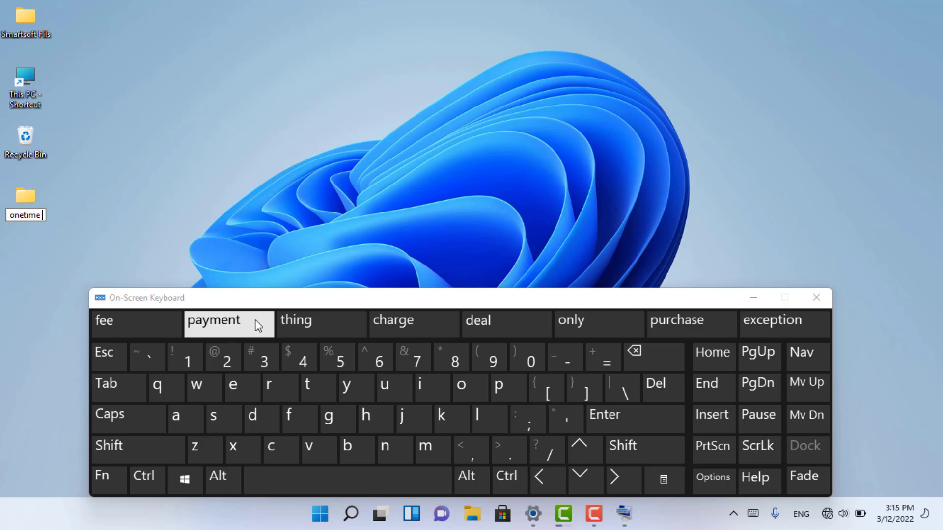
{"action": "key", "text": "e"}
{"action": "left_click", "coordinate": [390, 255]}
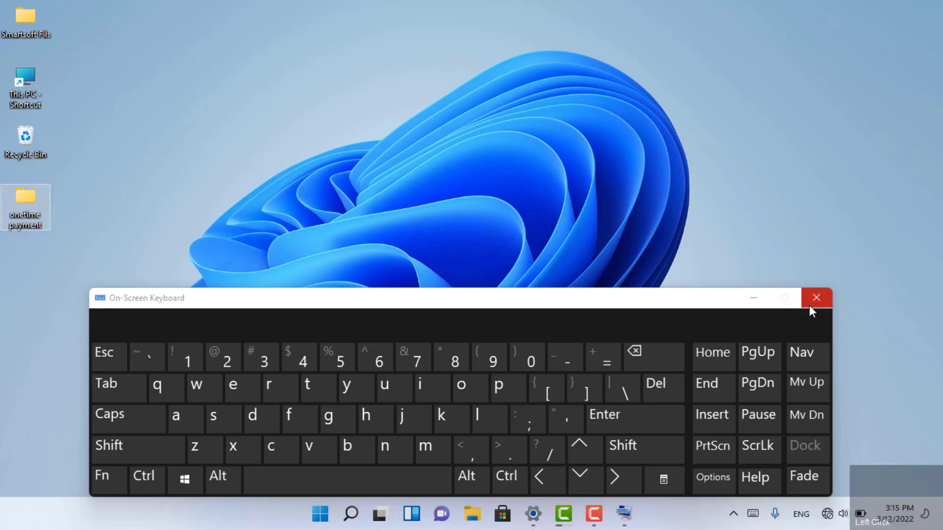